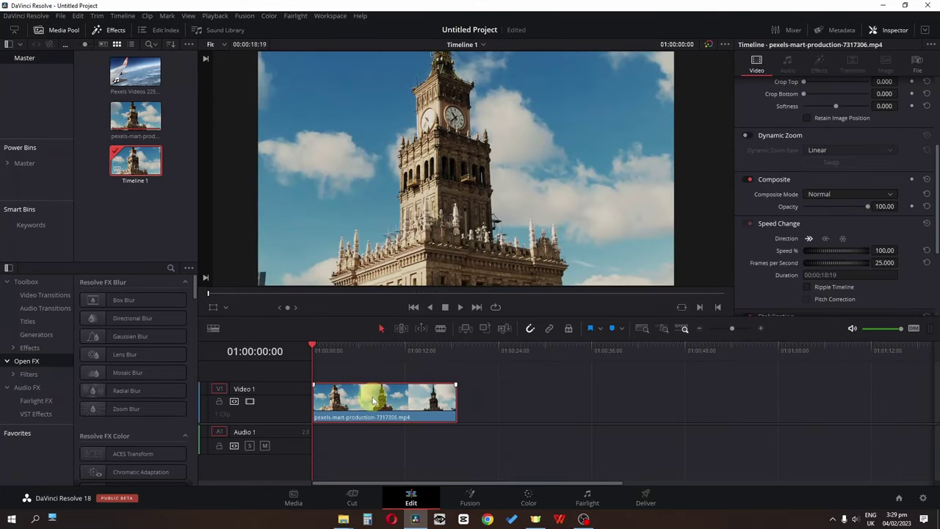
Split the clock-tower clip at about 5 s, delete the later part and return the playhead to the start.
{"action": "scroll", "scroll_direction": "down", "scroll_amount": 3}
{"action": "scroll", "scroll_direction": "up", "scroll_amount": 3}
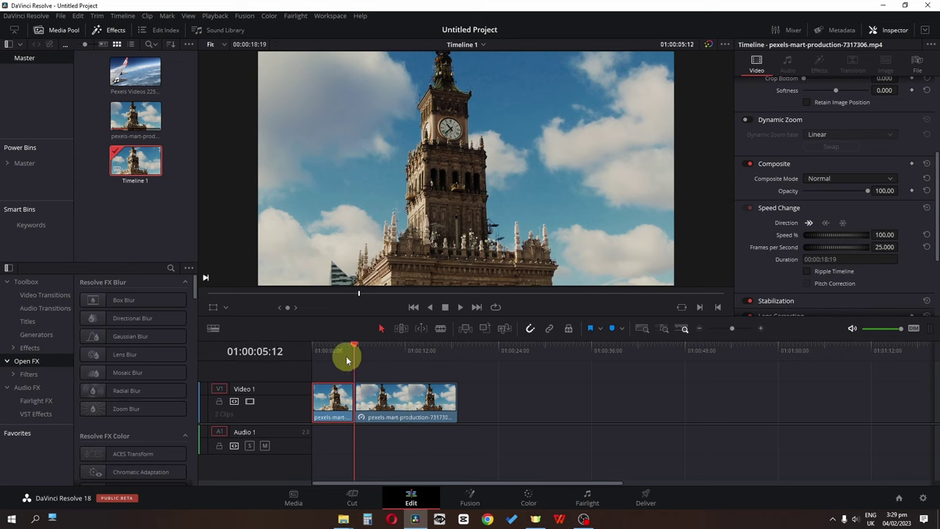
{"action": "key", "text": "space"}
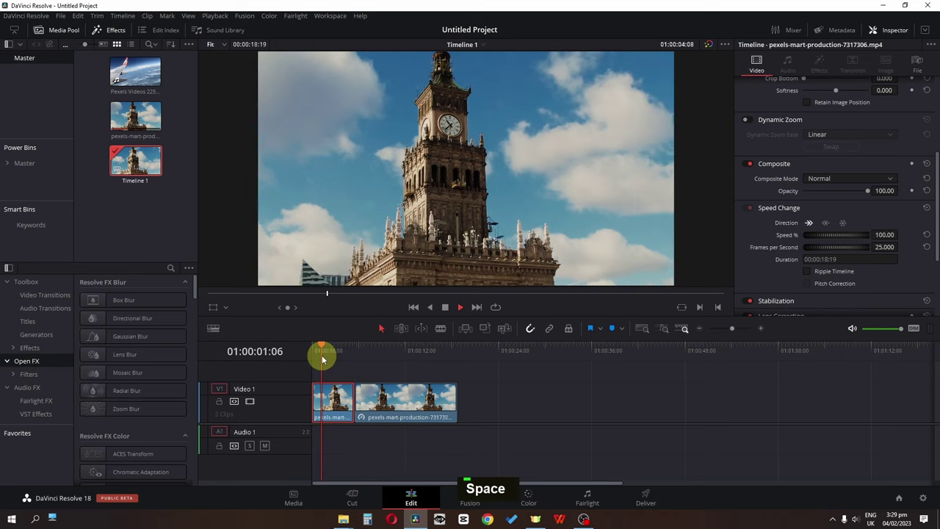
{"action": "key", "text": "space"}
{"action": "key", "text": "BackSpace"}
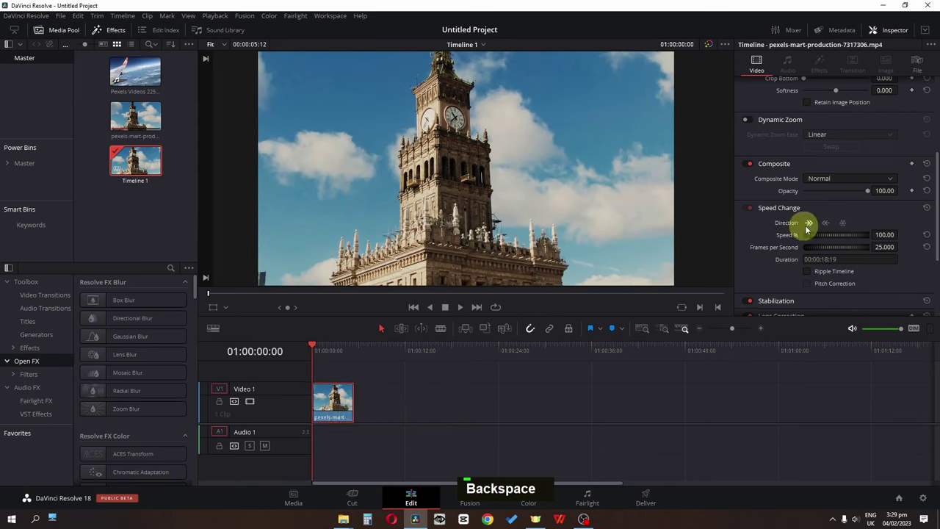
Freeze the clip on one frame, lengthen it, create Compound Clip 1 and open it in Fusion.
{"action": "key", "text": "space"}
{"action": "key", "text": "space"}
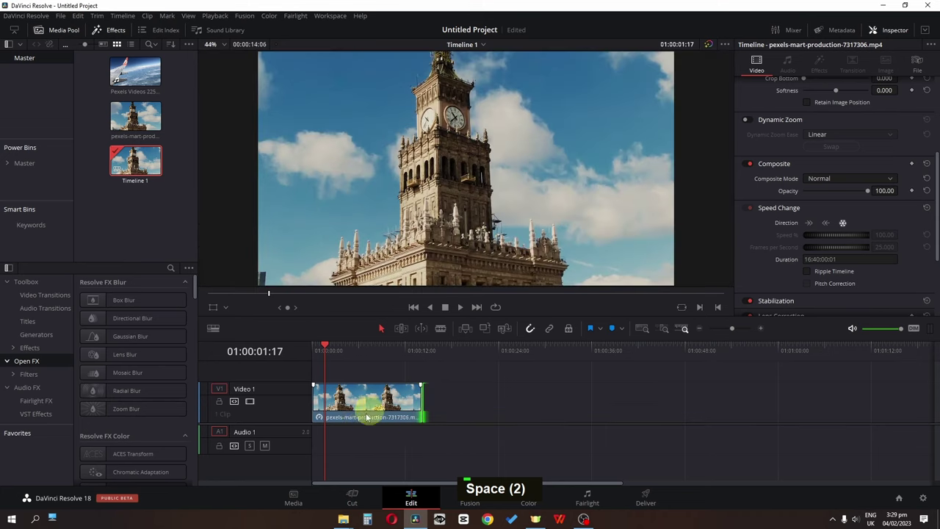
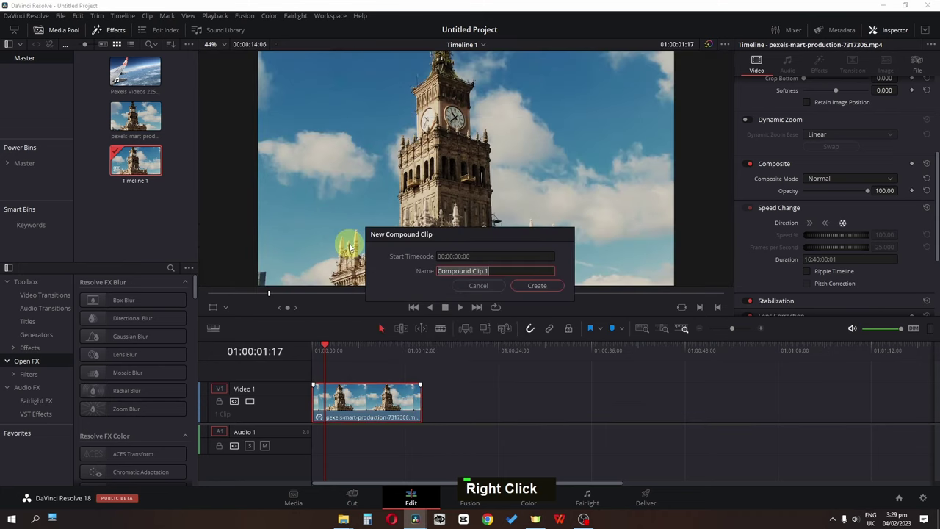
{"action": "key", "text": "Return"}
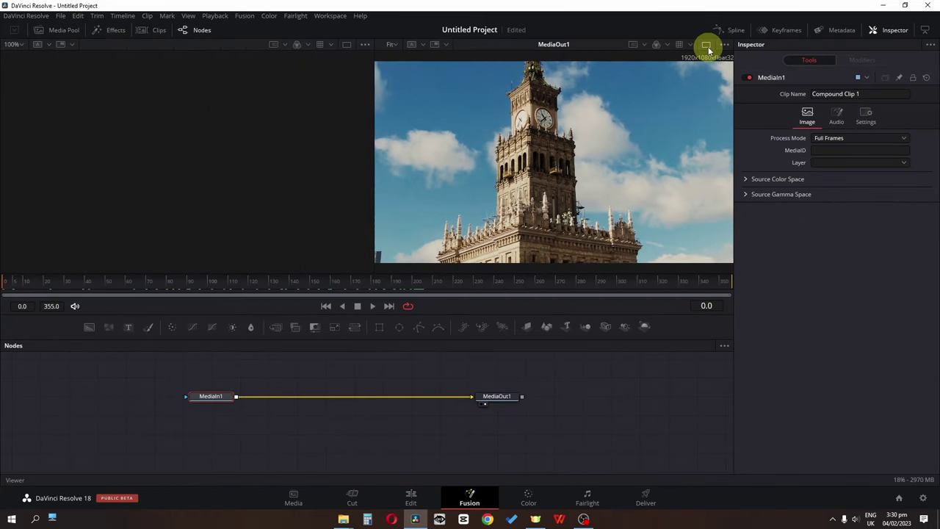
Draw a Polygon1 mask around one clock face and connect it to MediaIn1's mask input.
{"action": "scroll", "scroll_direction": "down", "scroll_amount": 3}
{"action": "scroll", "scroll_direction": "up", "scroll_amount": 3}
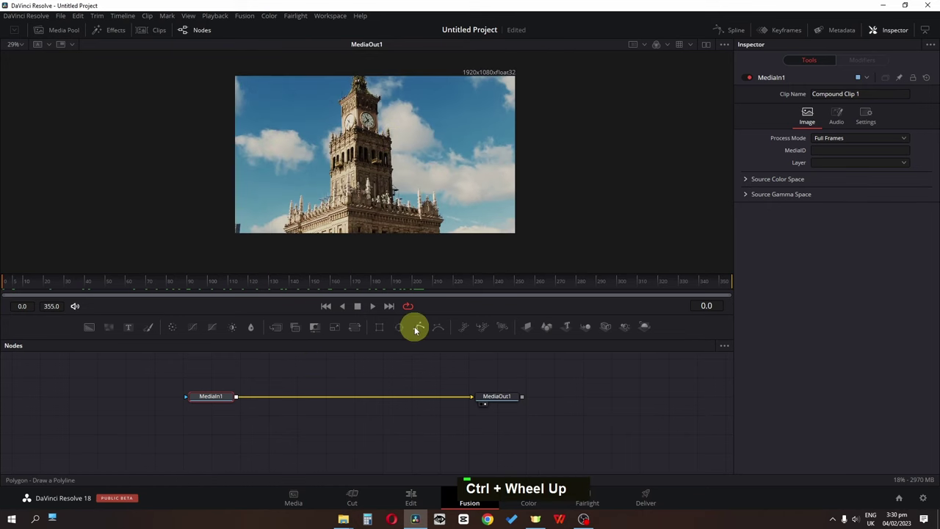
{"action": "scroll", "scroll_direction": "up", "scroll_amount": 3}
{"action": "scroll", "scroll_direction": "down", "scroll_amount": 3}
{"action": "scroll", "scroll_direction": "up", "scroll_amount": 3}
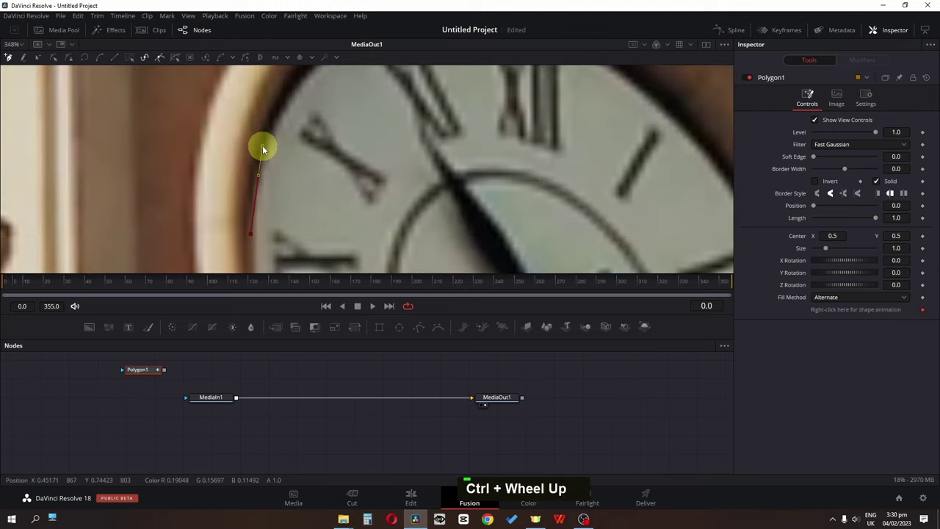
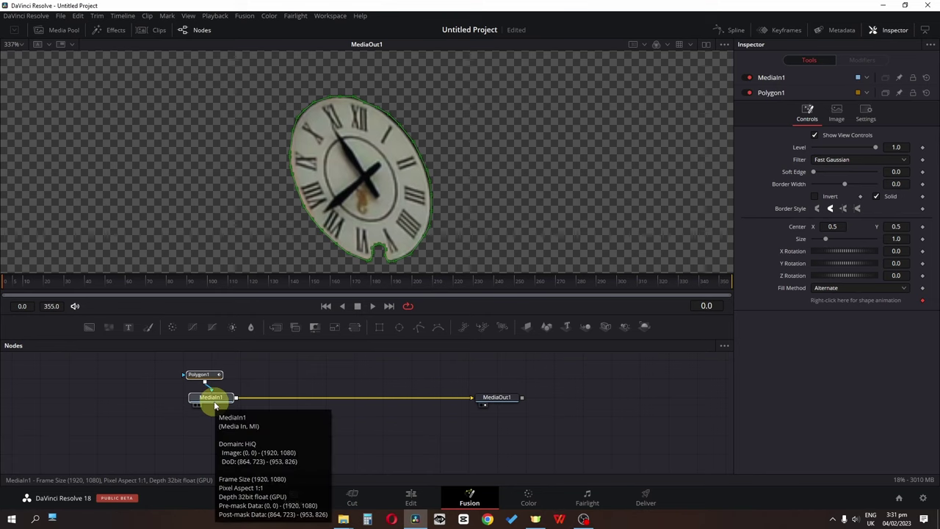
Copy and paste MediaIn1 with Polygon1, then merge MediaIn1_1 over the original through Merge1.
{"action": "key", "text": "ctrl+c"}
{"action": "type", "text": "{ Tools = ordered() { FdY = true }, Value = F"}
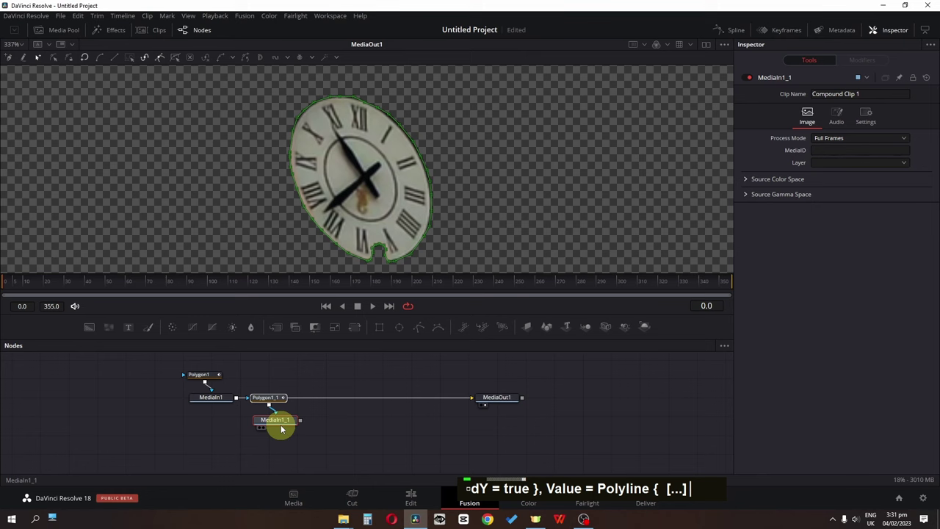
{"action": "middle_click", "coordinate": [350, 425]}
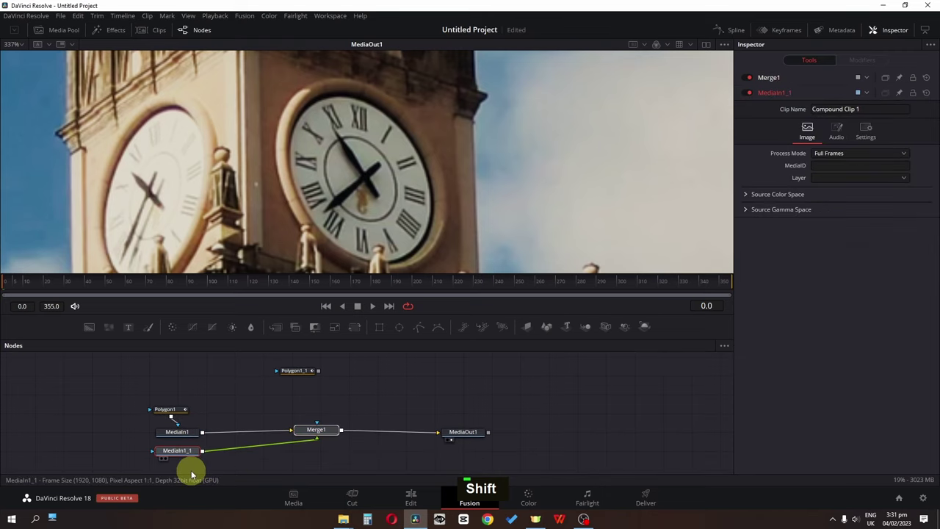
{"action": "double_click", "coordinate": [186, 459]}
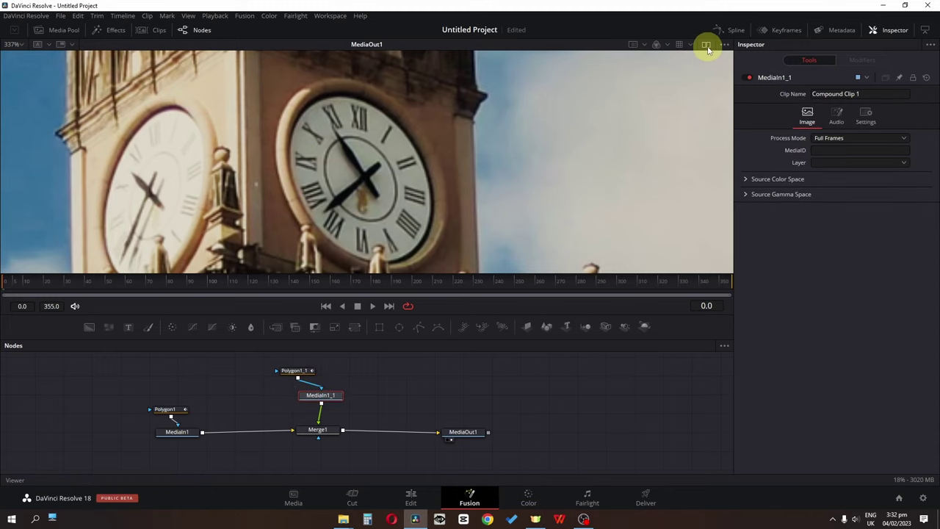
Insert Transform1 after MediaIn1 and Transform2 before MediaOut1, viewing Transform2's output.
{"action": "scroll", "scroll_direction": "down", "scroll_amount": 3}
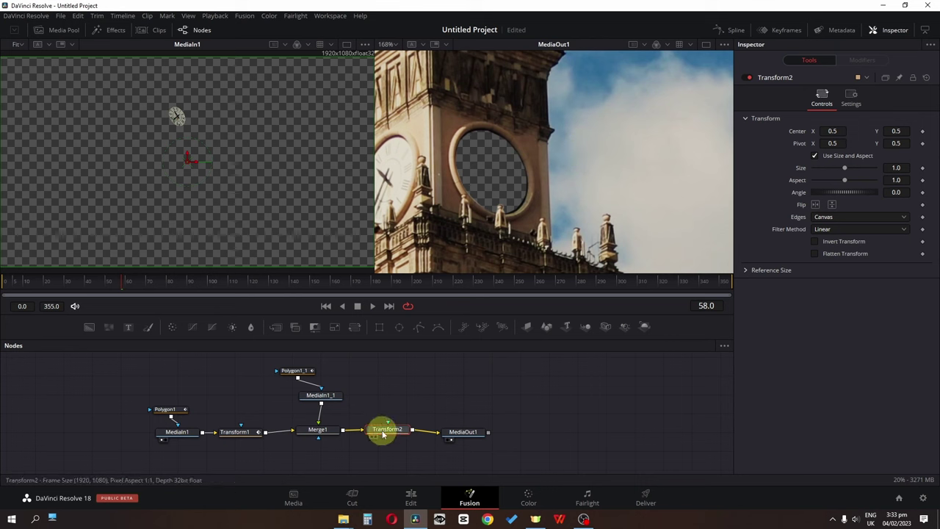
{"action": "key", "text": "1"}
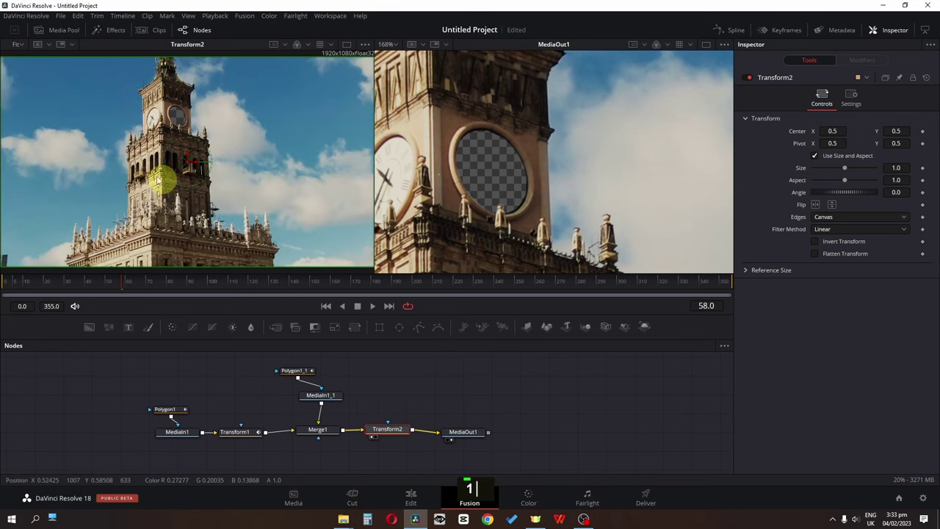
{"action": "scroll", "scroll_direction": "down", "scroll_amount": 3}
{"action": "scroll", "scroll_direction": "up", "scroll_amount": 3}
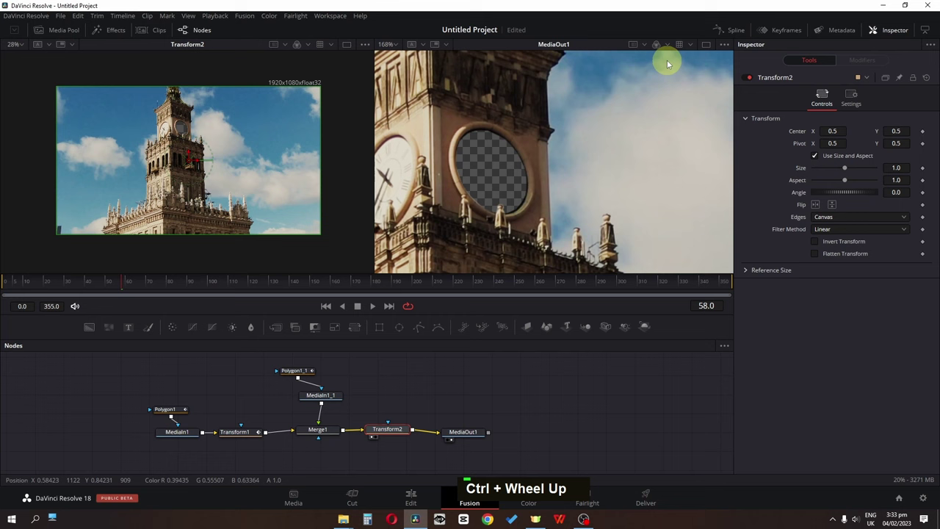
{"action": "scroll", "scroll_direction": "down", "scroll_amount": 3}
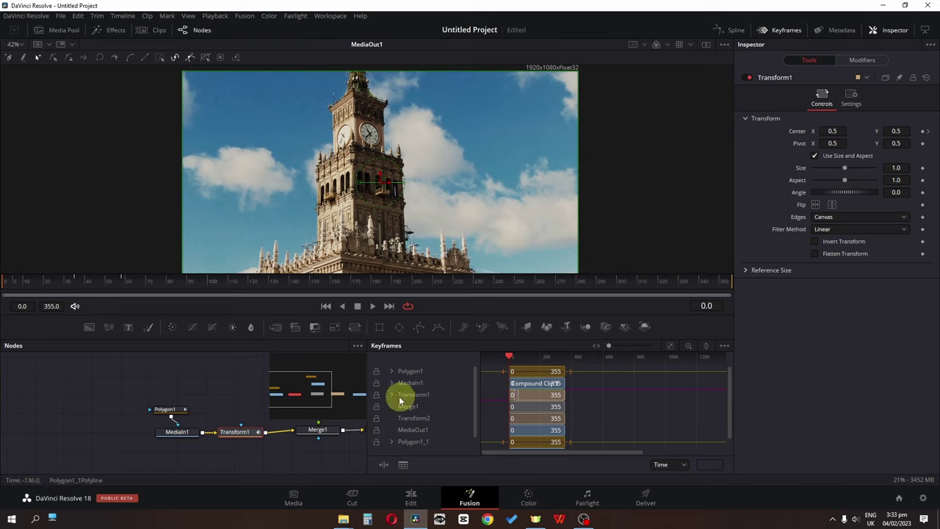
Add Center keyframes on Transform1, adjust Center X and smooth the curve in the Spline editor.
{"action": "scroll", "scroll_direction": "up", "scroll_amount": 3}
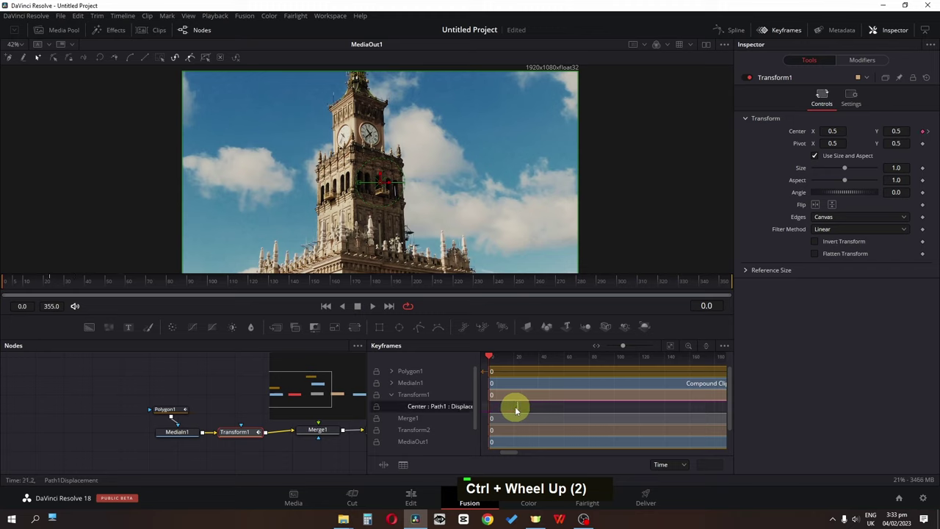
{"action": "left_click", "coordinate": [542, 407]}
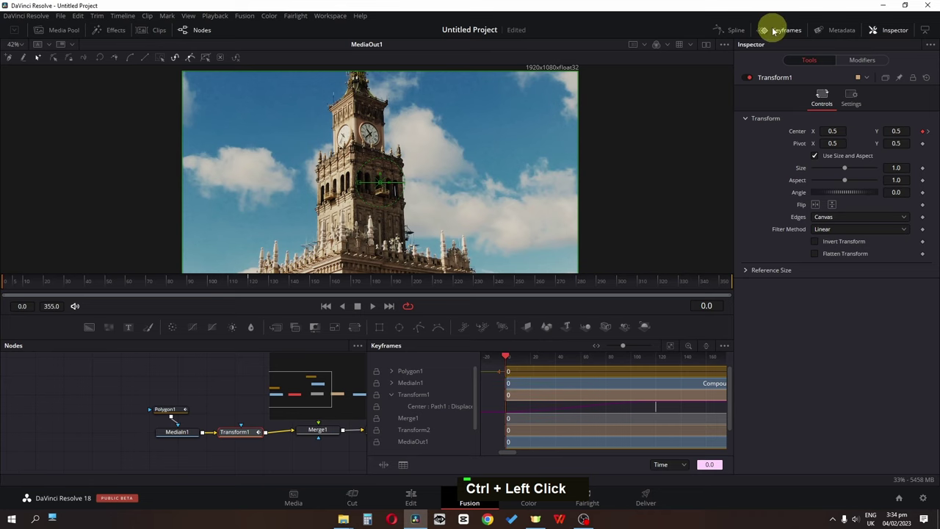
{"action": "double_click", "coordinate": [736, 34]}
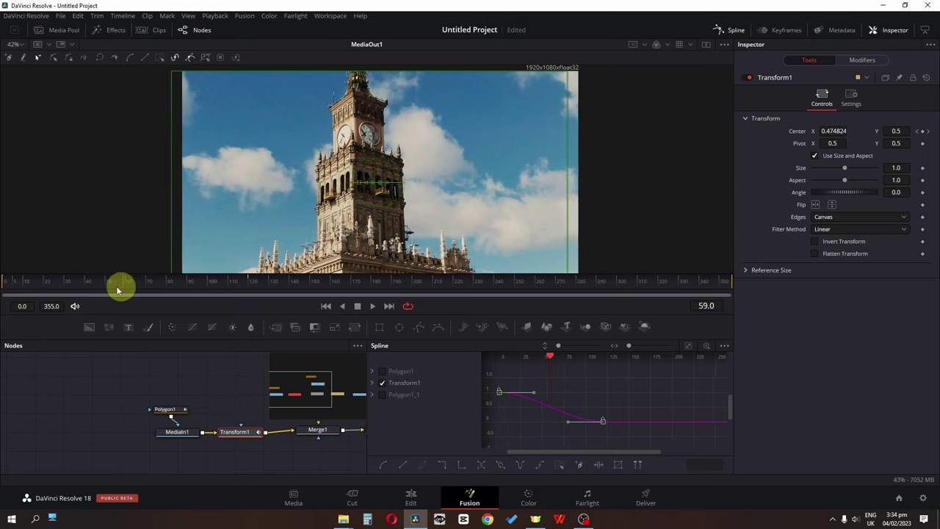
{"action": "double_click", "coordinate": [727, 31]}
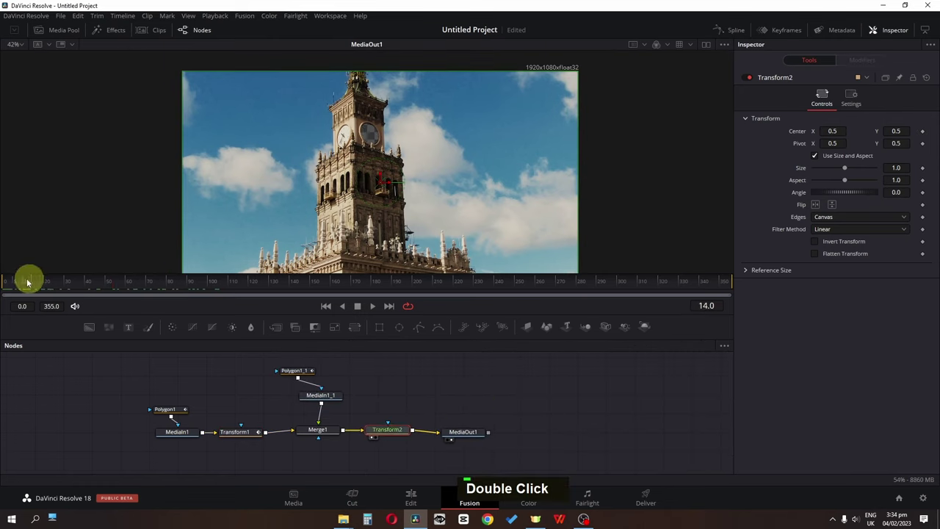
Keyframe Transform2 Size 1.0 and Center 0.5, 0.5 at frame 60, and Size about 31.37 at frame 0.
{"action": "scroll", "scroll_direction": "down", "scroll_amount": 3}
{"action": "scroll", "scroll_direction": "up", "scroll_amount": 3}
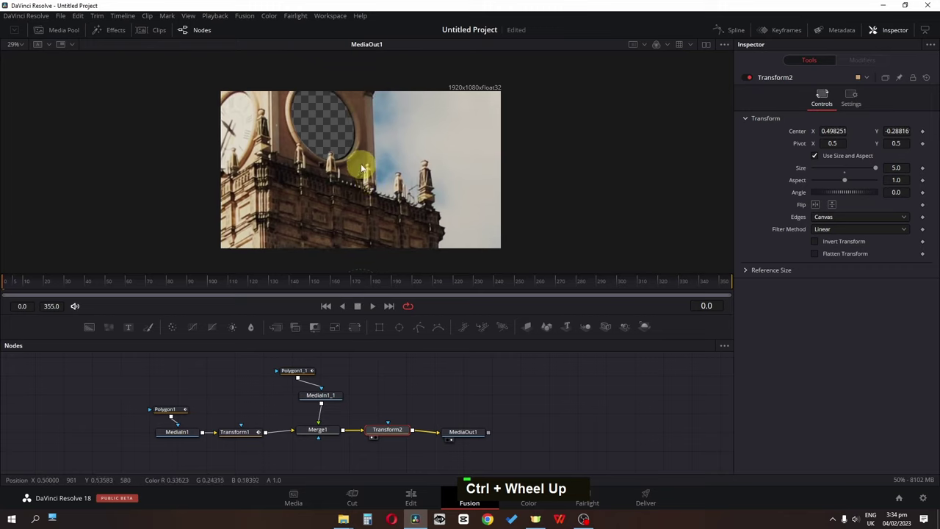
{"action": "scroll", "scroll_direction": "up", "scroll_amount": 3}
{"action": "scroll", "scroll_direction": "down", "scroll_amount": 3}
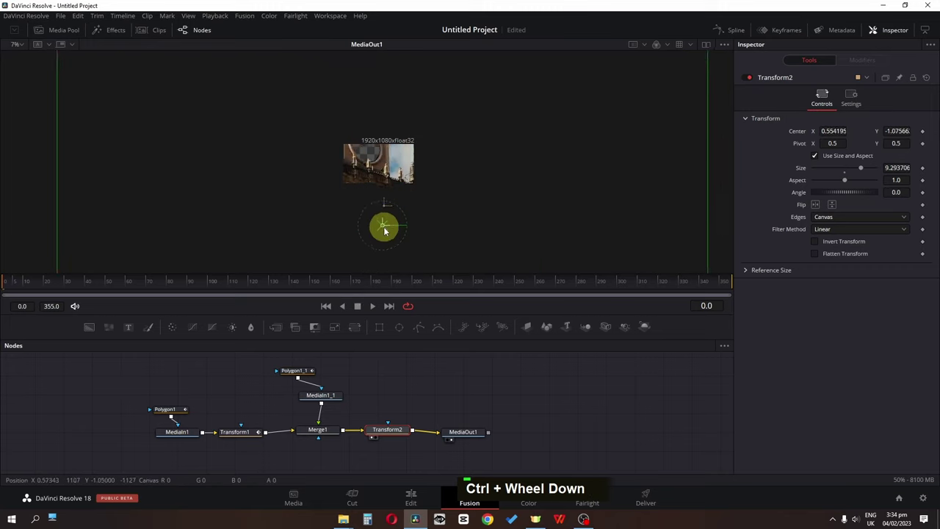
{"action": "scroll", "scroll_direction": "down", "scroll_amount": 3}
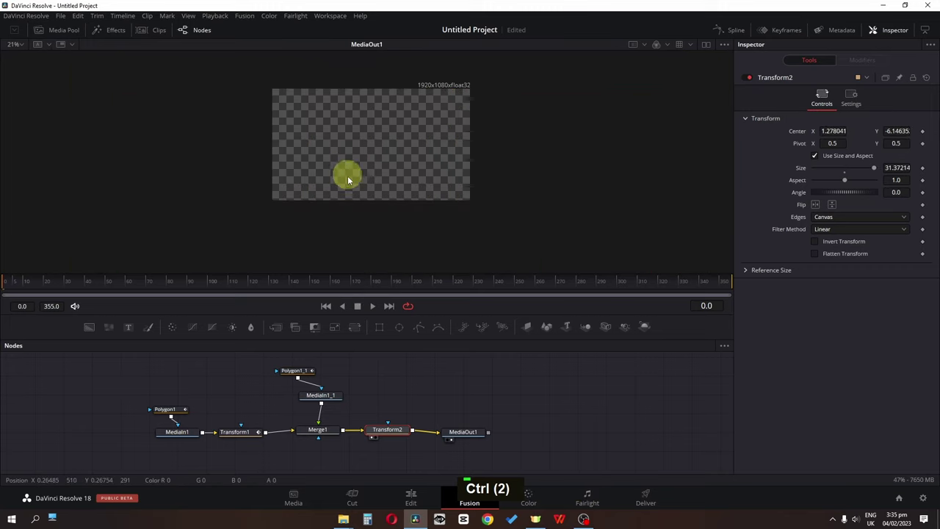
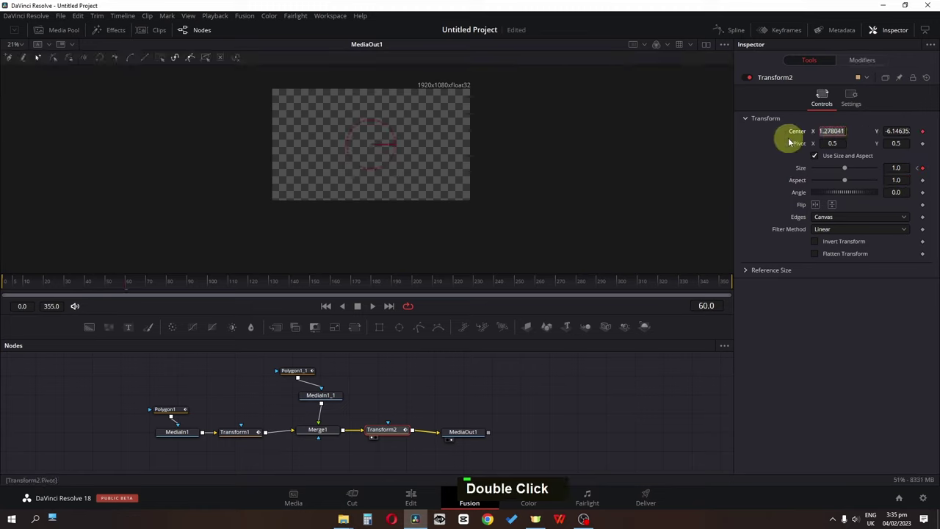
{"action": "type", "text": ".5"}
{"action": "key", "text": "Return"}
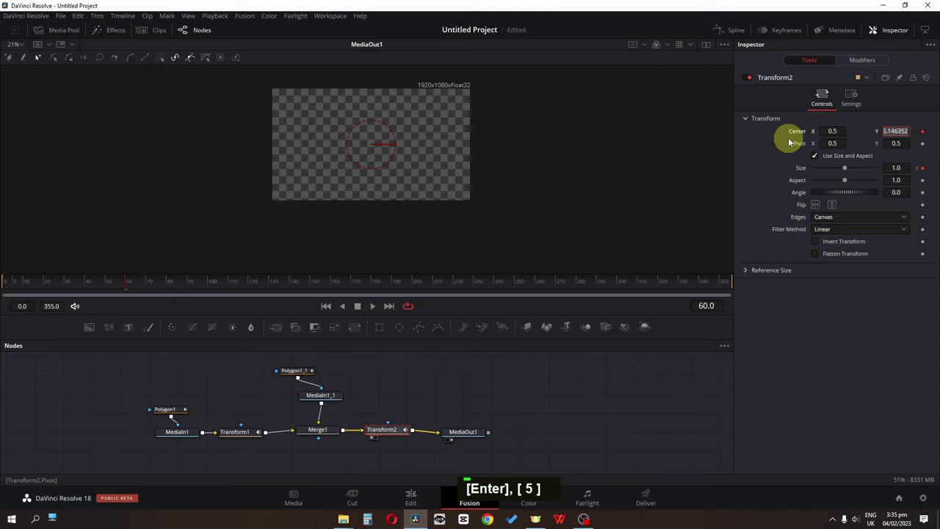